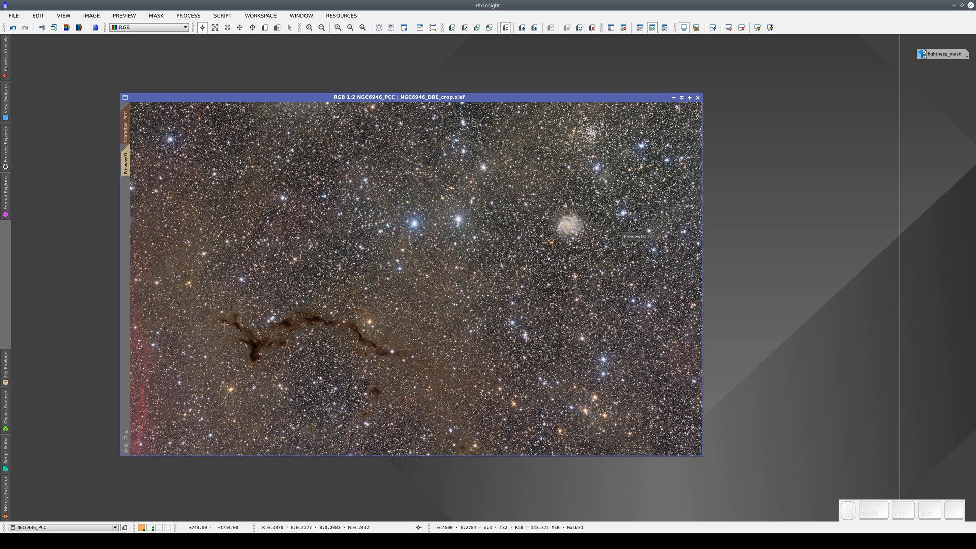
Step NGC6946_PCC's history between the HistogramTransformation and masked curves states, settling on the masked curves state
right_click(386, 198)
click(416, 271)
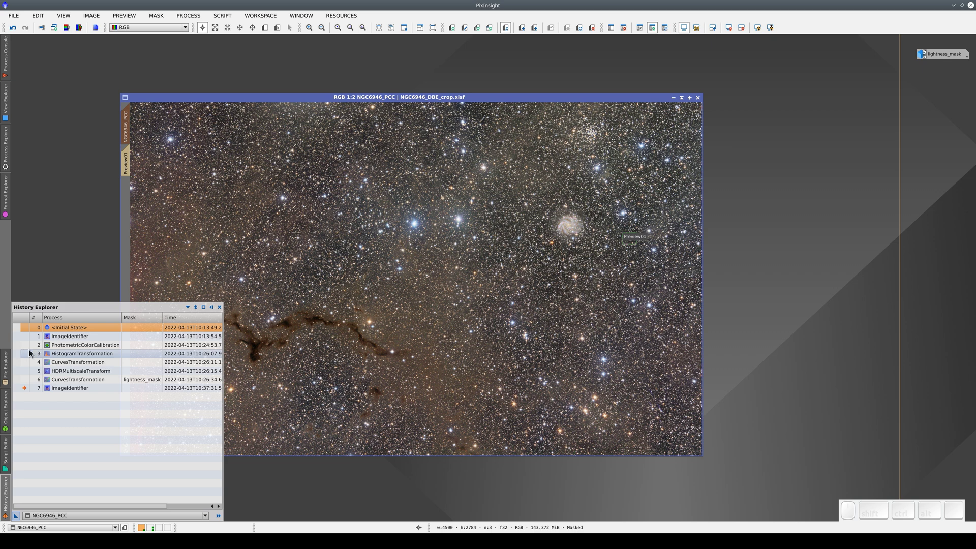
click(73, 347)
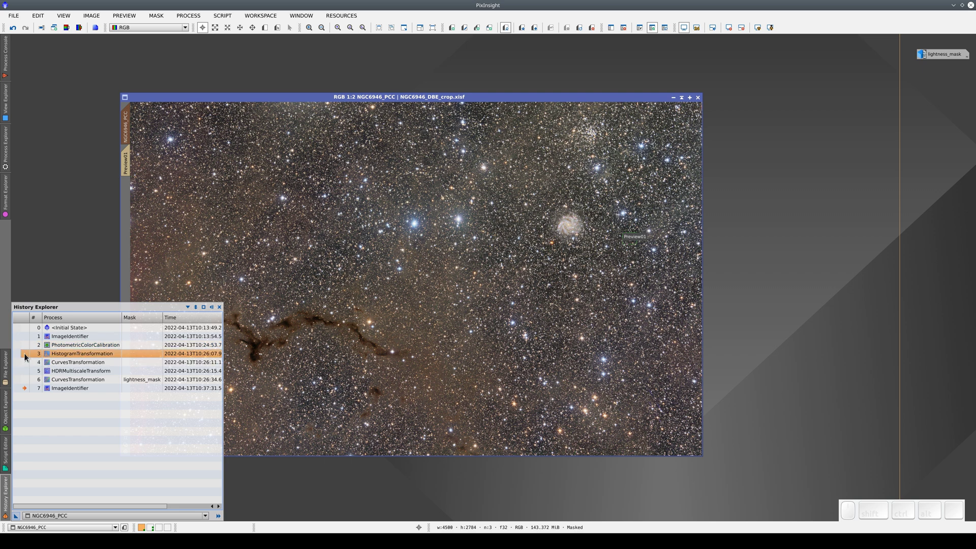
click(27, 356)
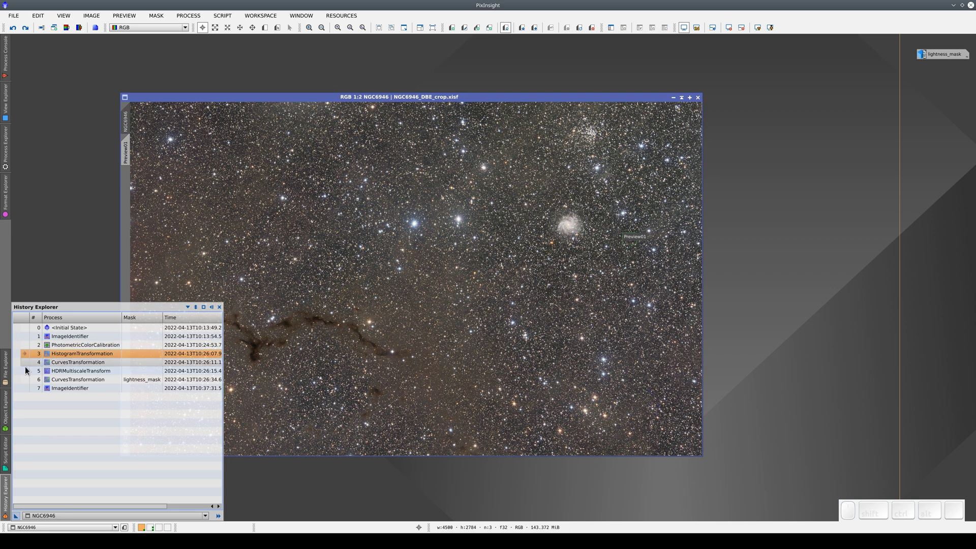
click(27, 380)
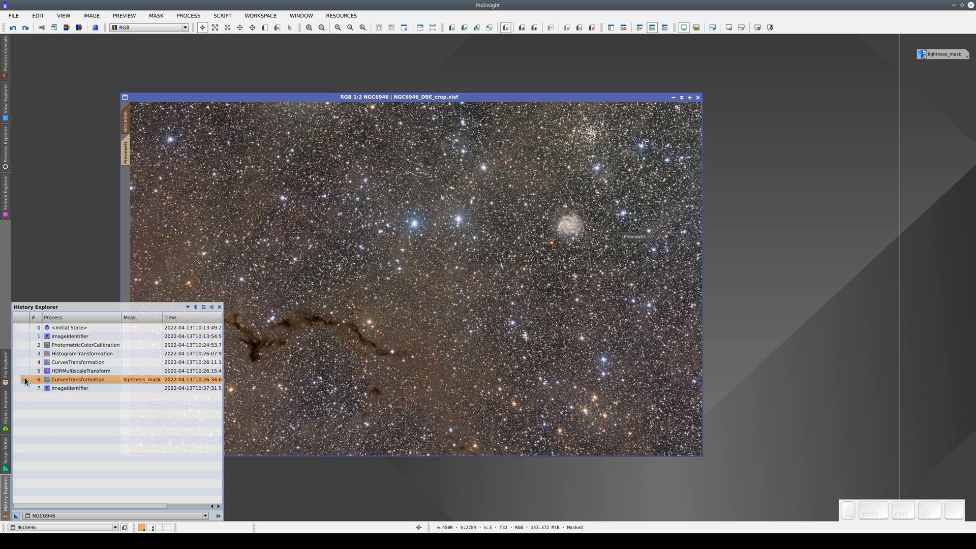
click(28, 355)
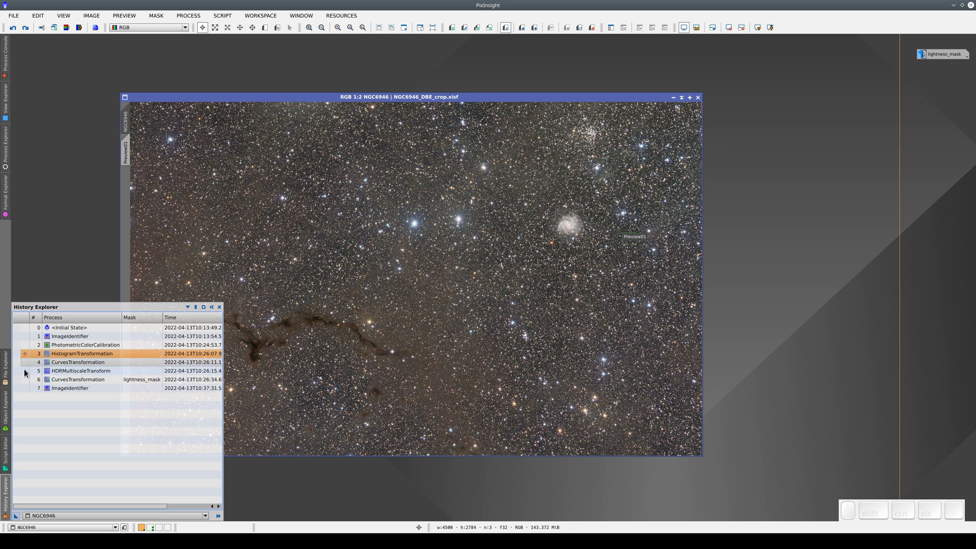
click(27, 381)
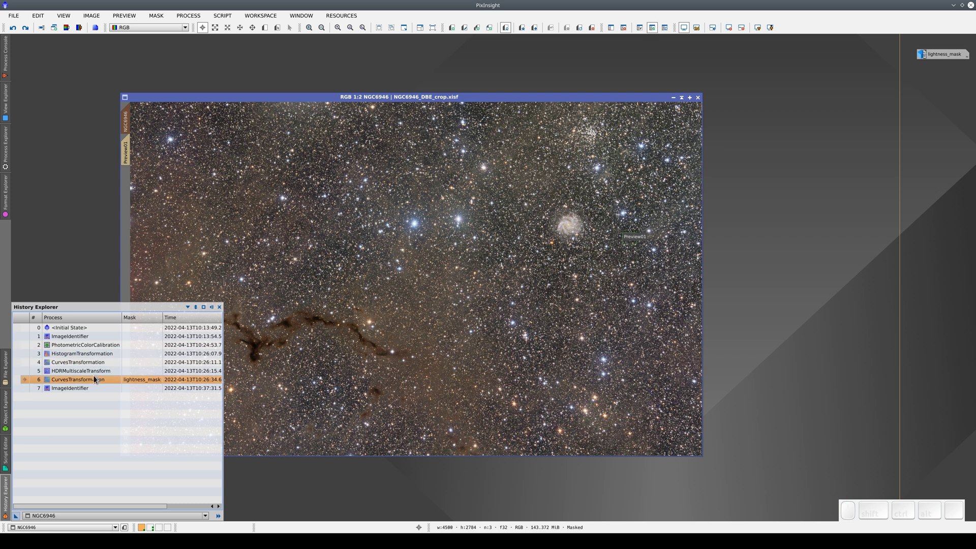
Close the processing history and bring up the lightness_mask image
click(135, 383)
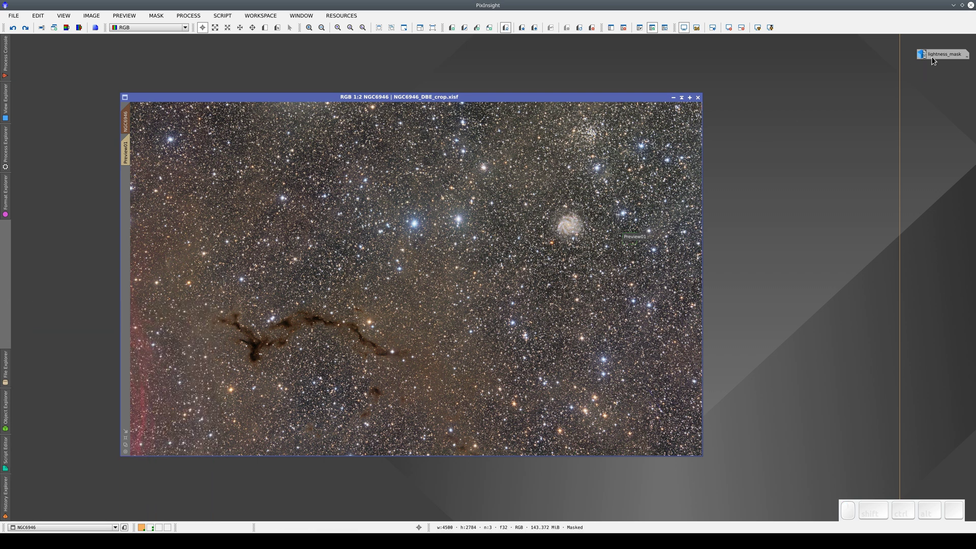
click(936, 58)
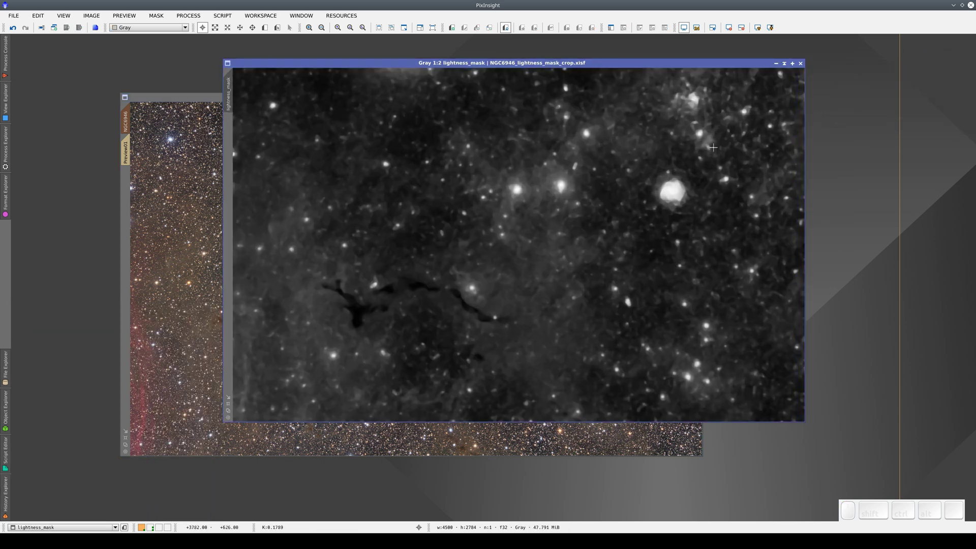
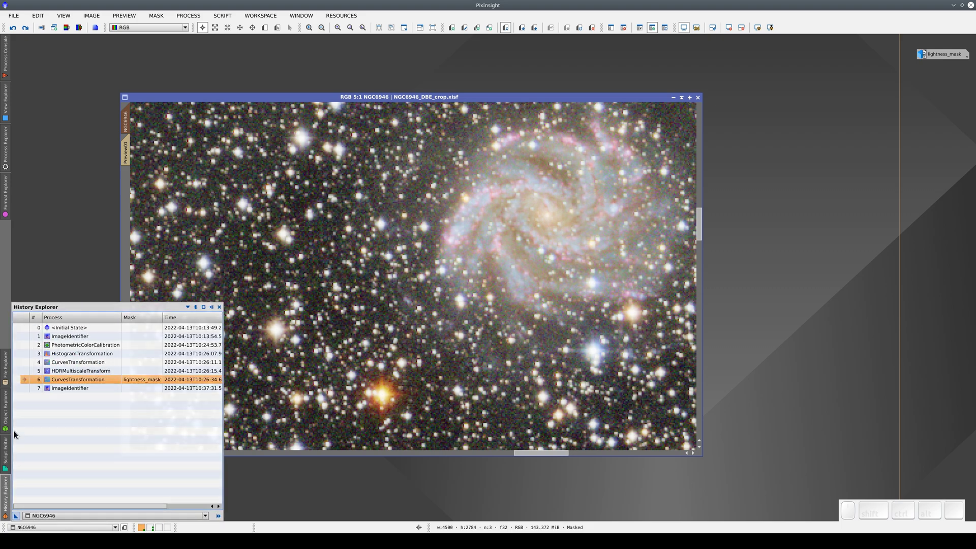
click(27, 372)
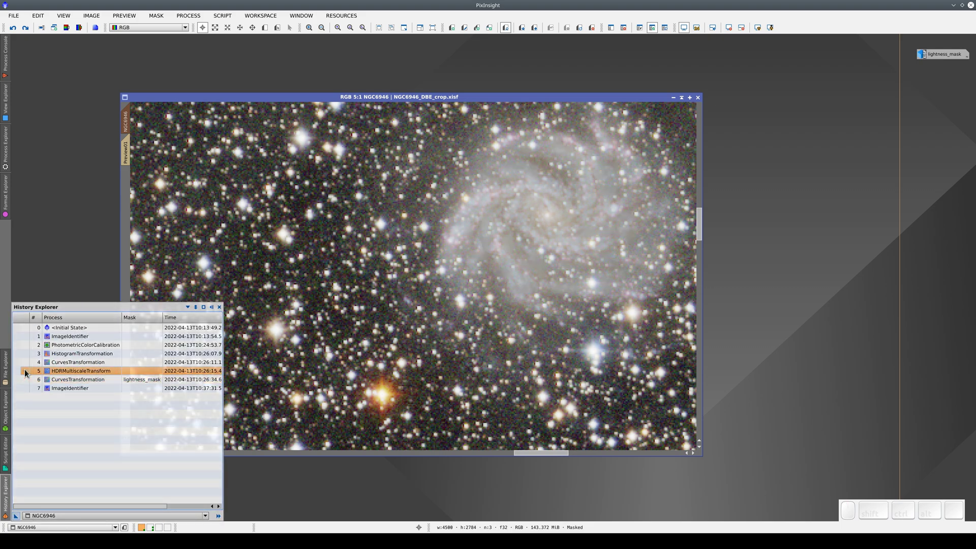
click(26, 380)
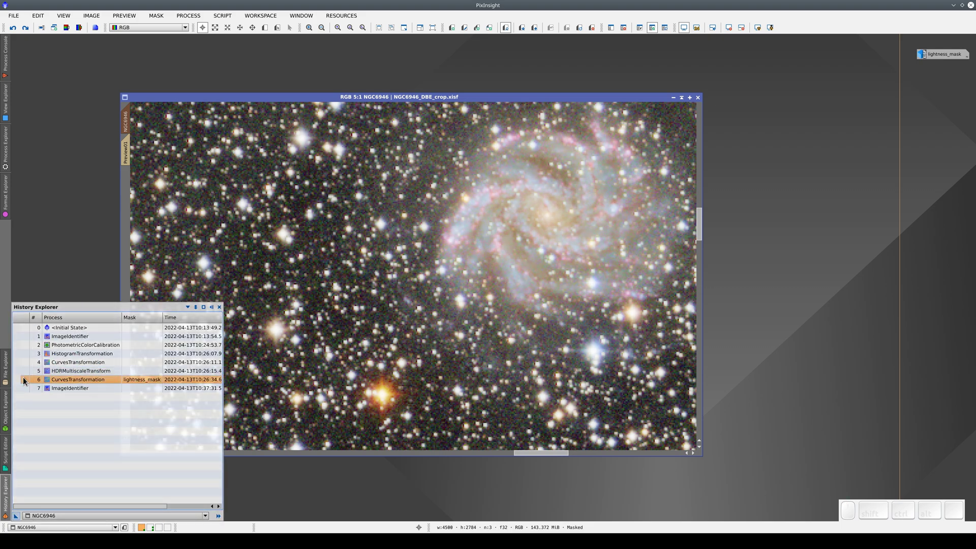
click(26, 374)
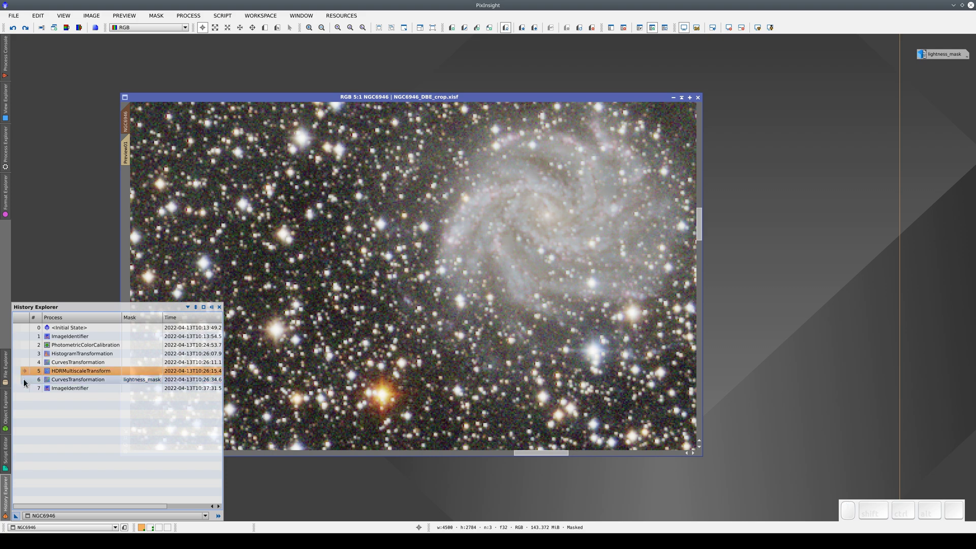
click(26, 381)
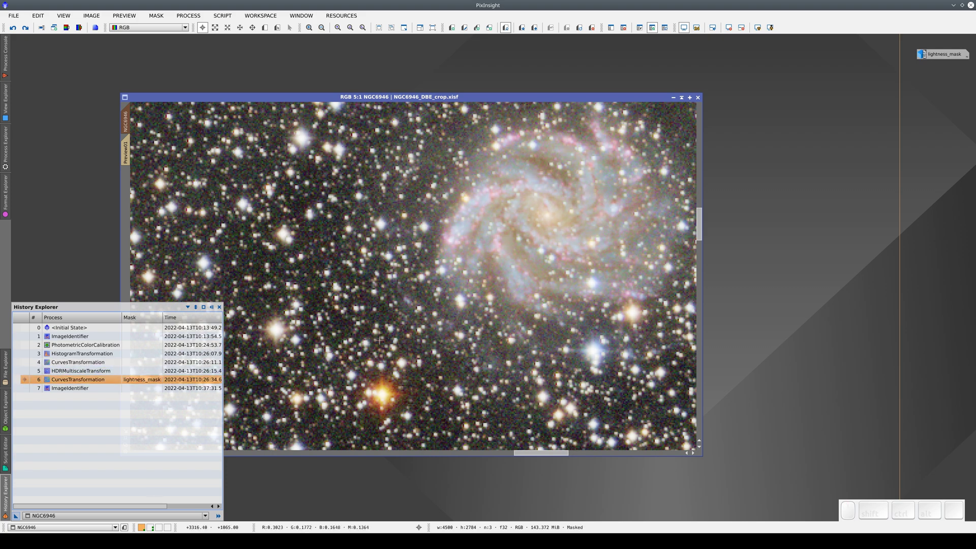
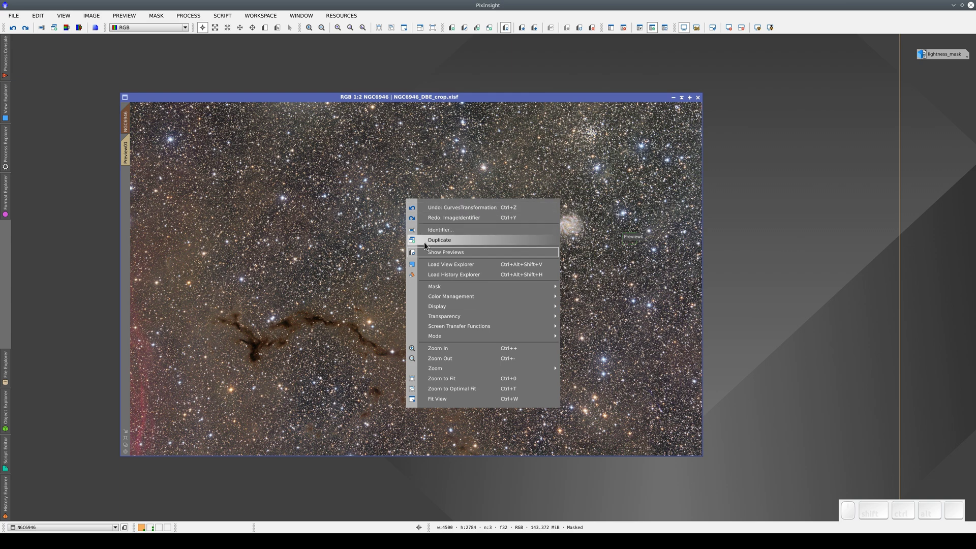
Revert NGC6946 to its linear ImageIdentifier step and apply a channel-linked automatic screen stretch
click(432, 276)
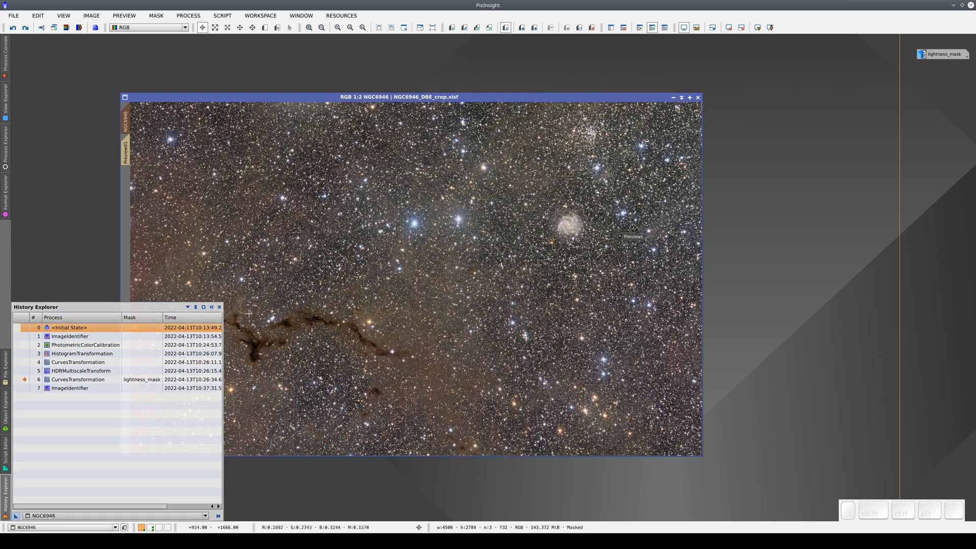
click(28, 339)
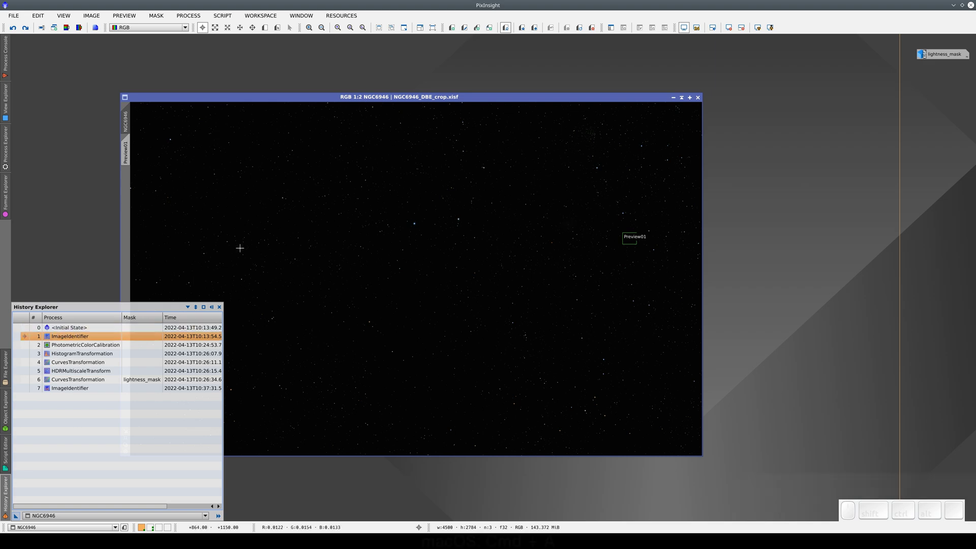
key(ctrl+a)
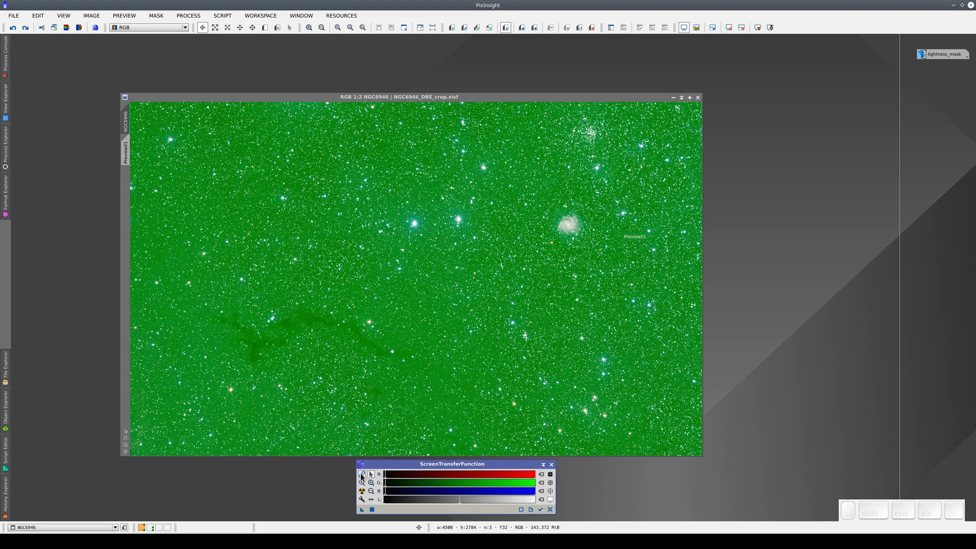
click(362, 478)
click(363, 492)
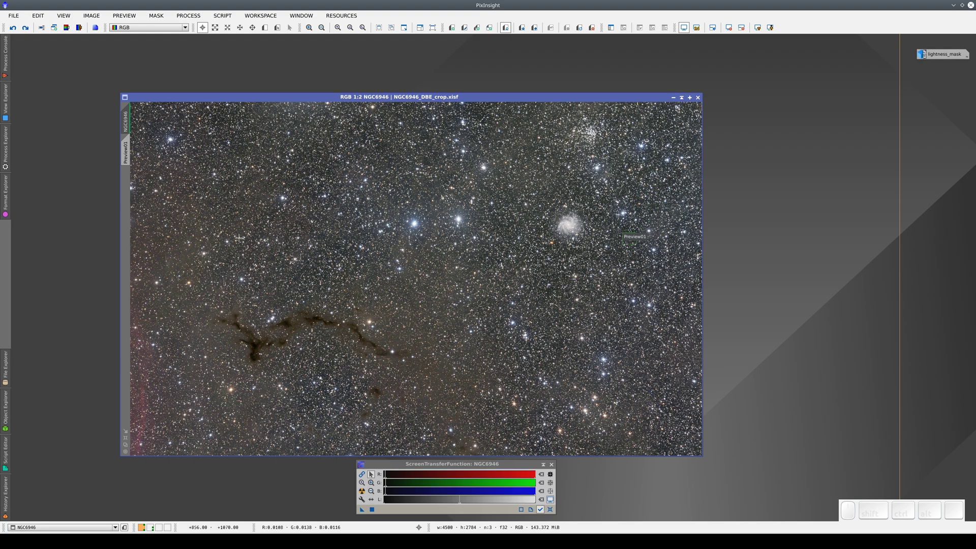
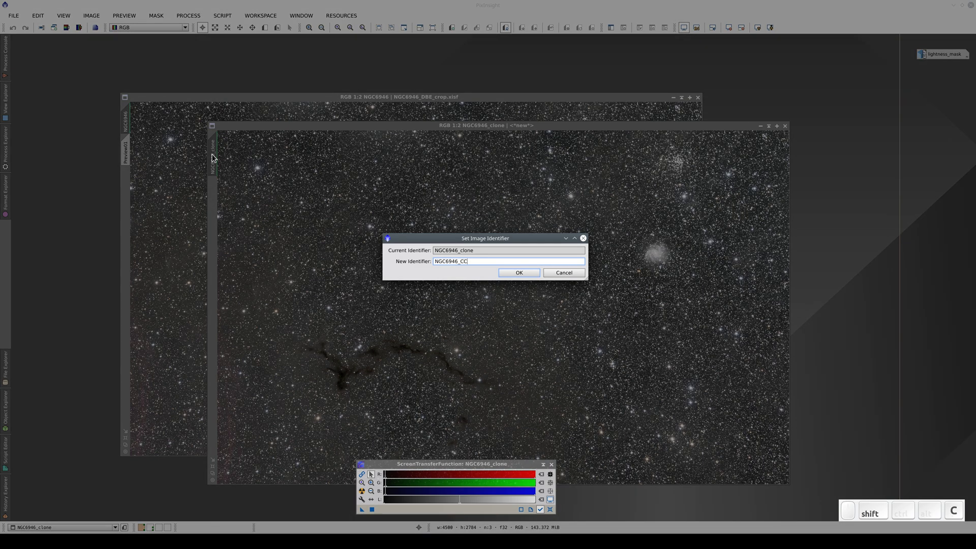
Confirm the copy's name NGC6946_CC, redo NGC6946 to its final processed state and reset its screen stretch
key(Return)
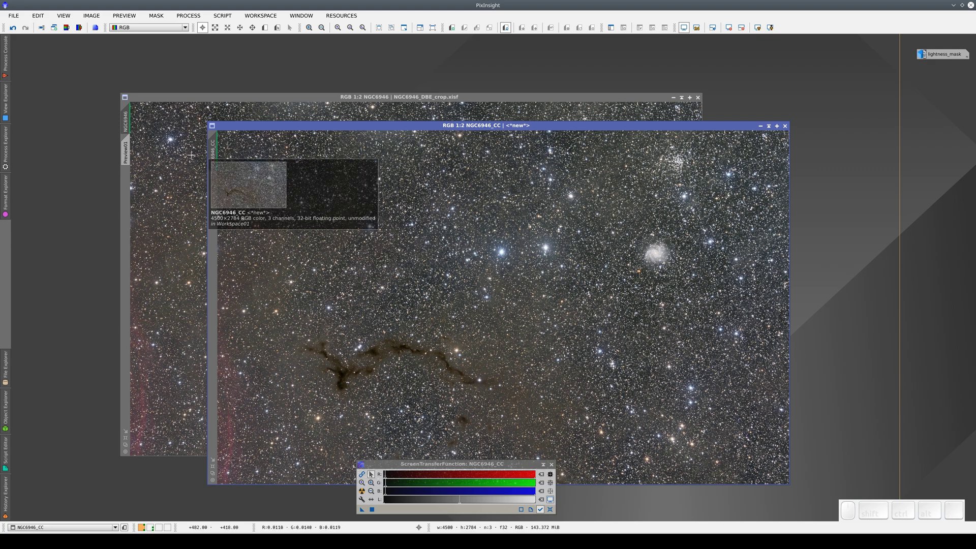
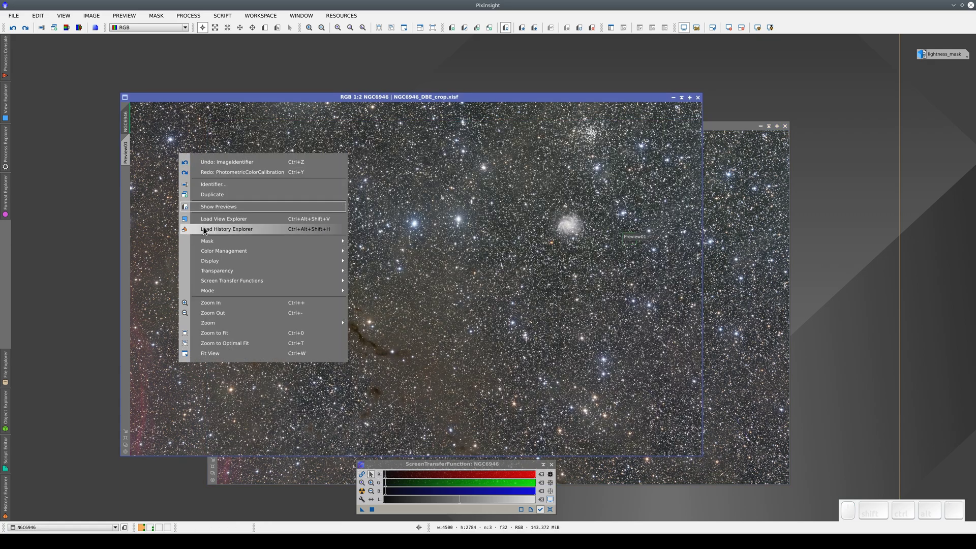
click(208, 231)
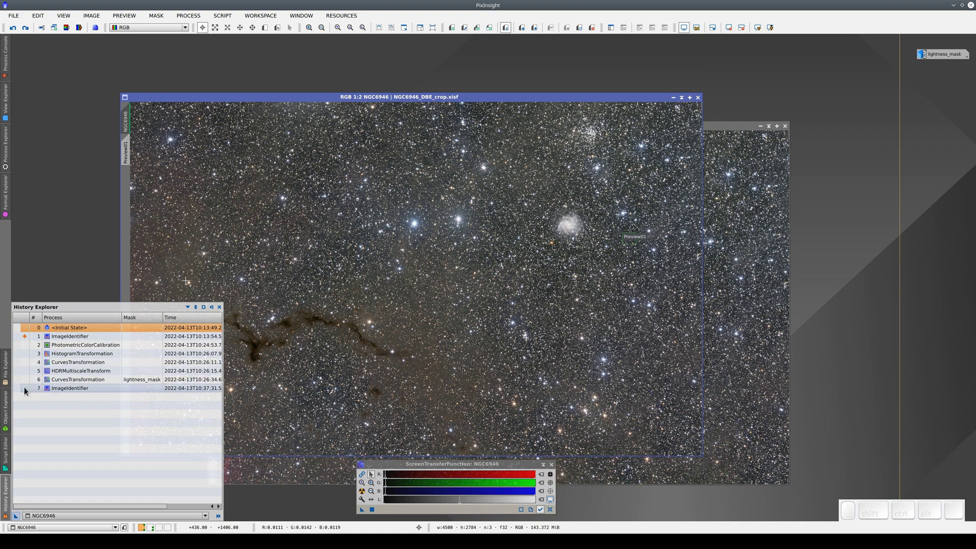
click(27, 390)
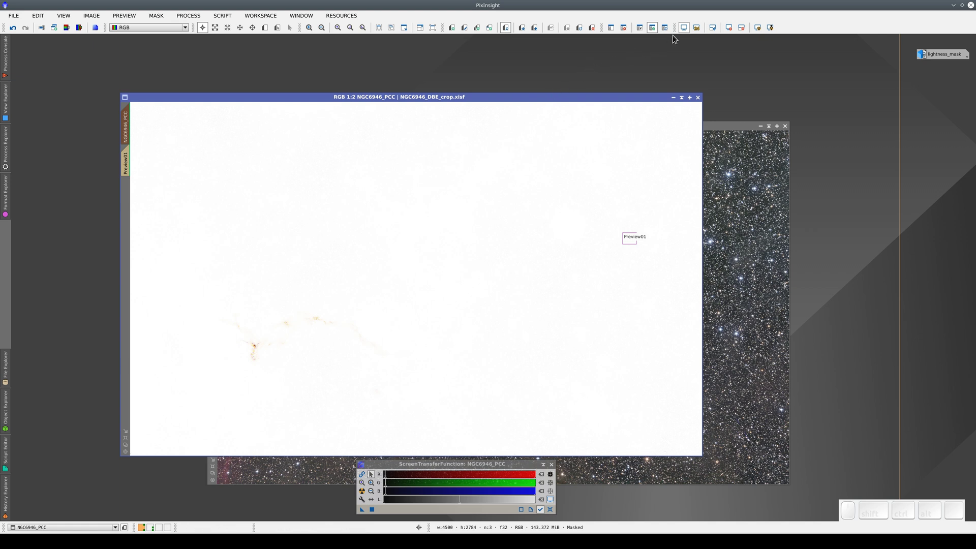
click(684, 31)
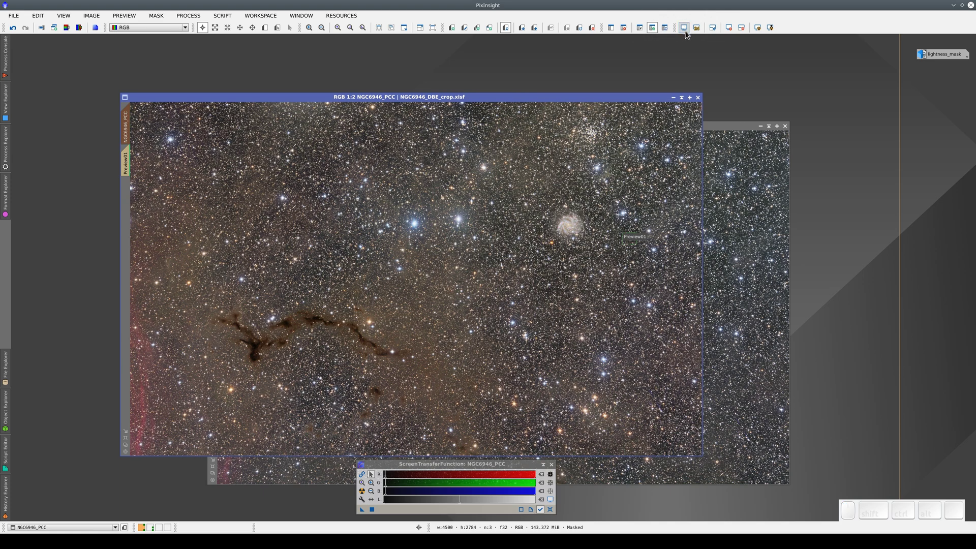
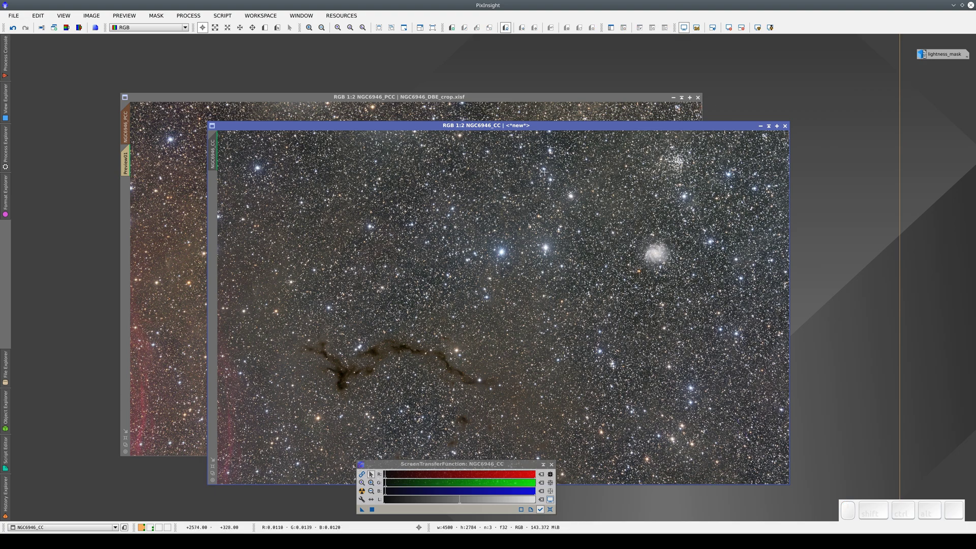
Move the NGC6946_CC window left and bring NGC6946_PCC to the front
drag(542, 128, 392, 100)
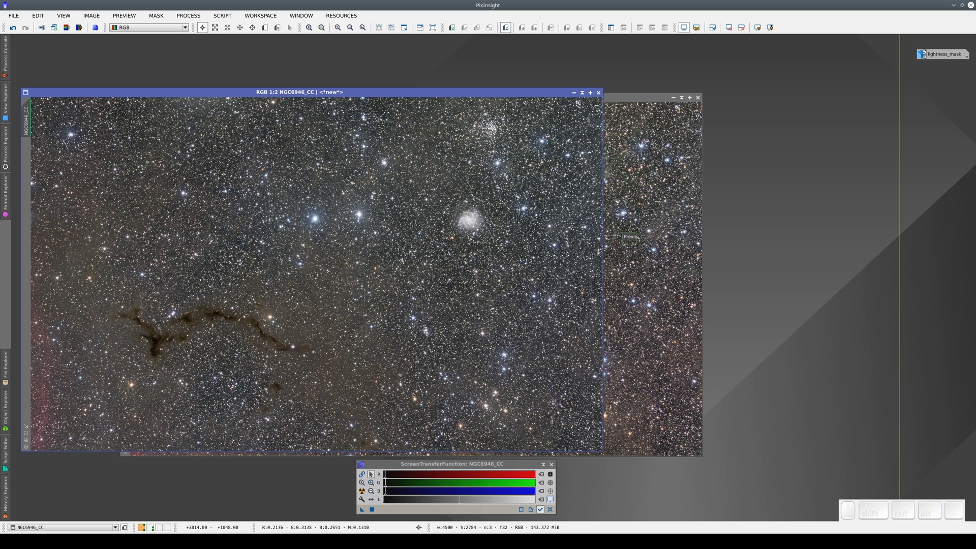
click(616, 101)
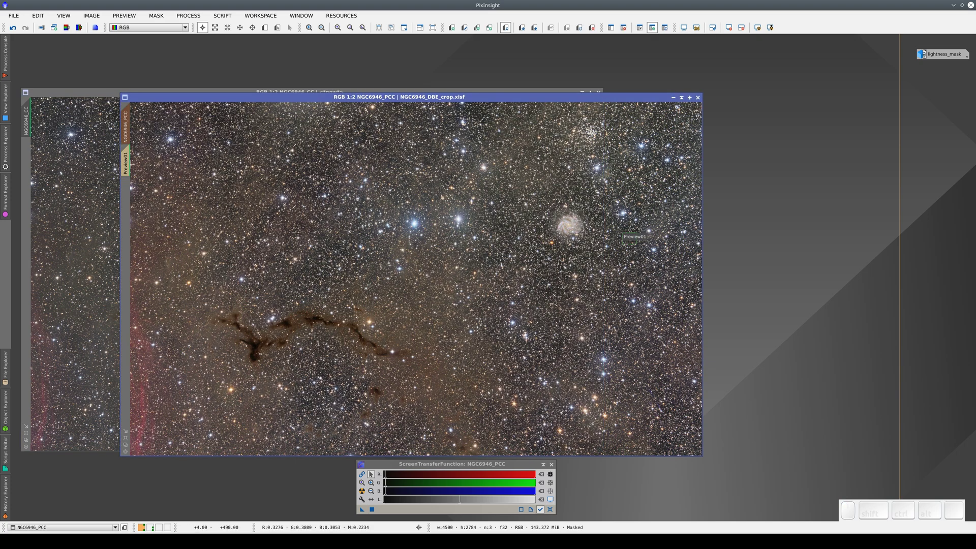
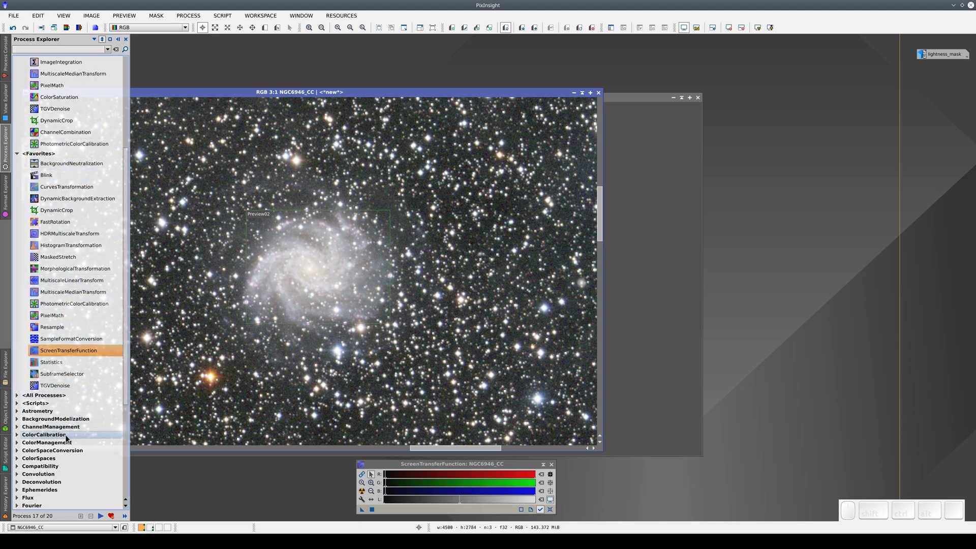
Bring up ColorCalibration from the process catalogue and turn off structure detection for the white reference
middle_click(69, 440)
click(69, 440)
scroll(up, 3)
scroll(down, 3)
click(70, 399)
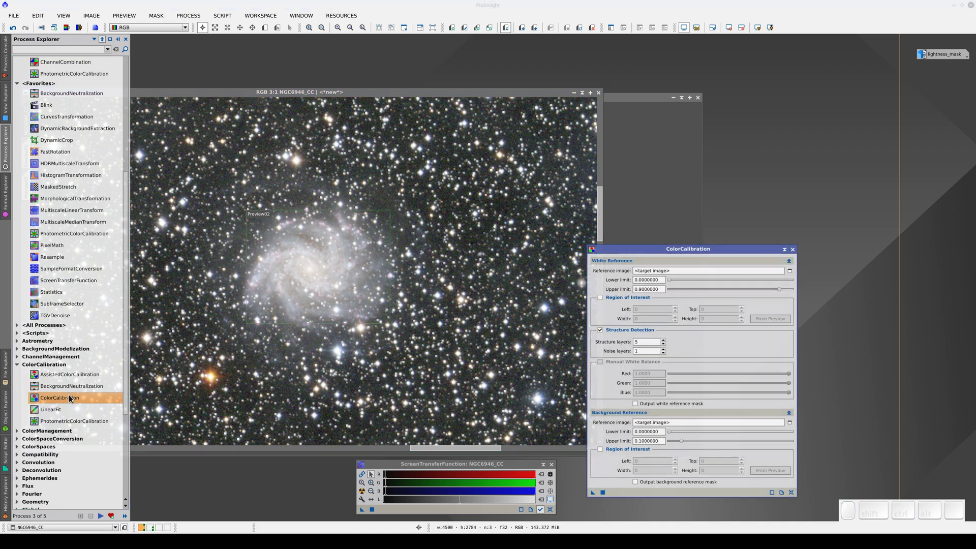
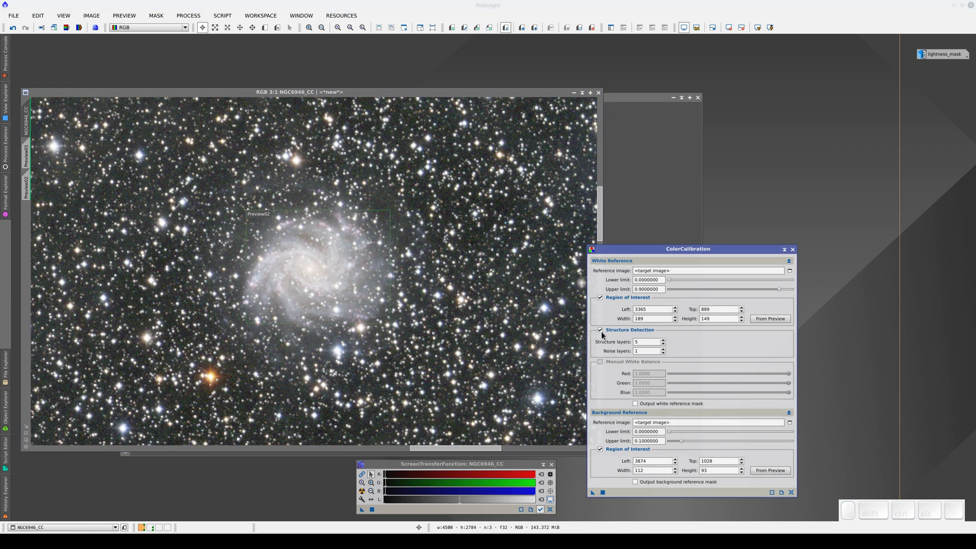
click(604, 334)
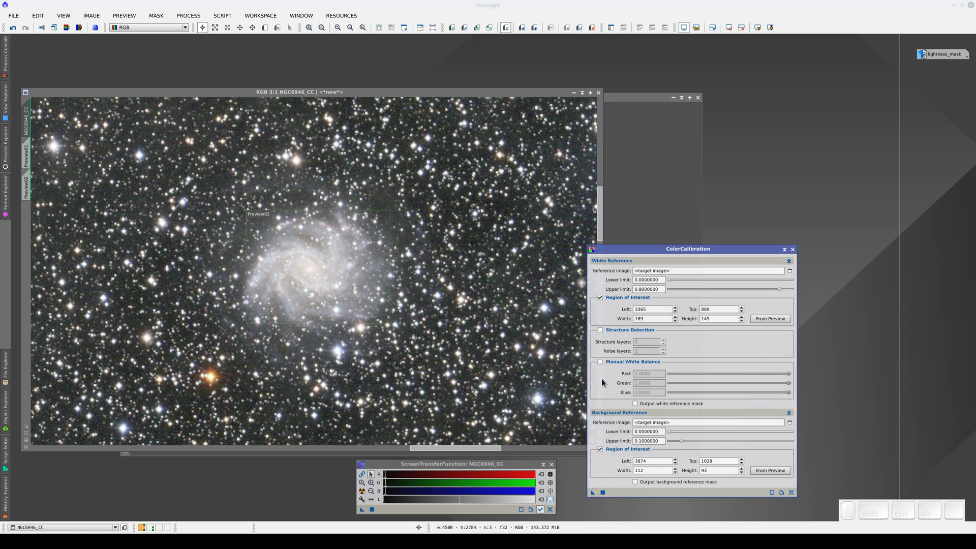
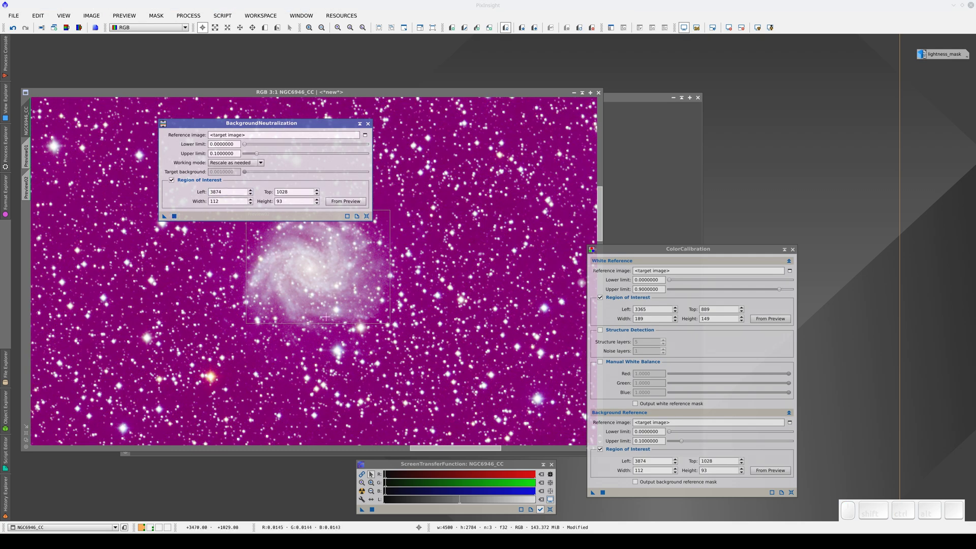
Re-stretch the display of the recalibrated NGC6946_CC image
click(364, 479)
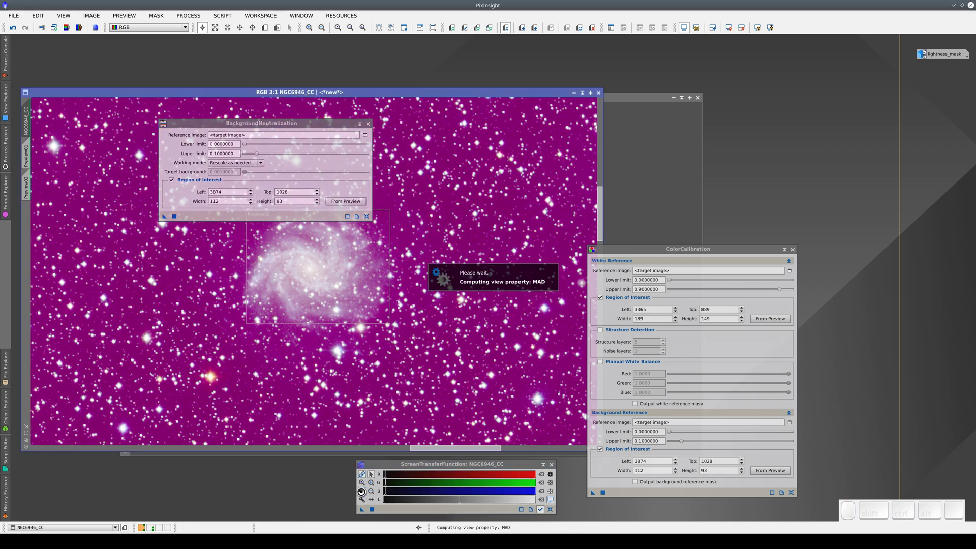
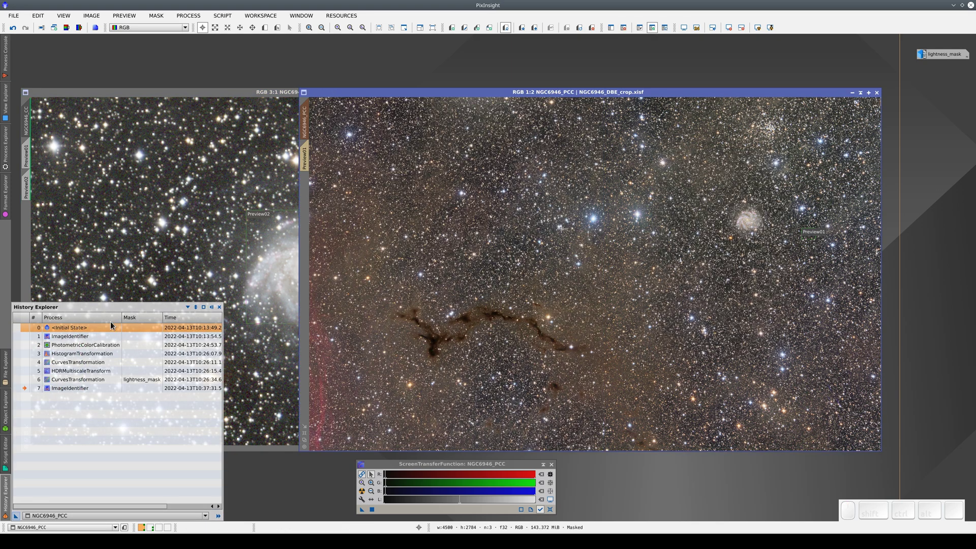
Select the PhotometricColorCalibration step in NGC6946_PCC's history
click(61, 350)
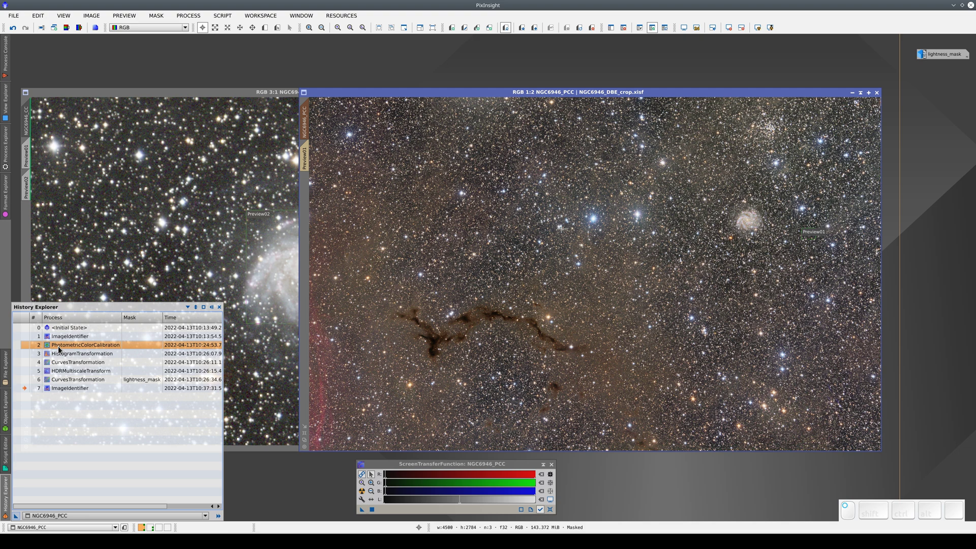
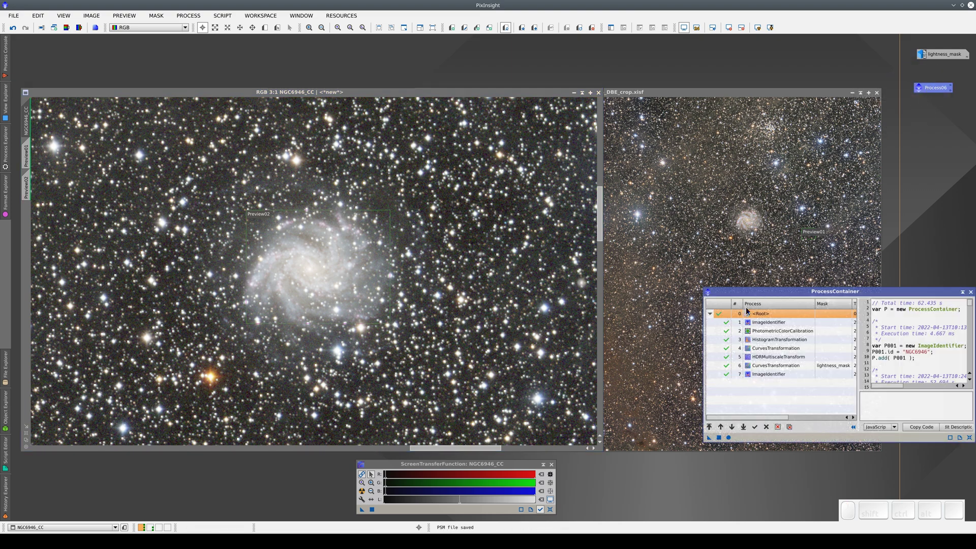
Exclude both ImageIdentifier steps and PhotometricColorCalibration in the container, reviewing the remaining stretch, curves and multiscale steps
click(727, 326)
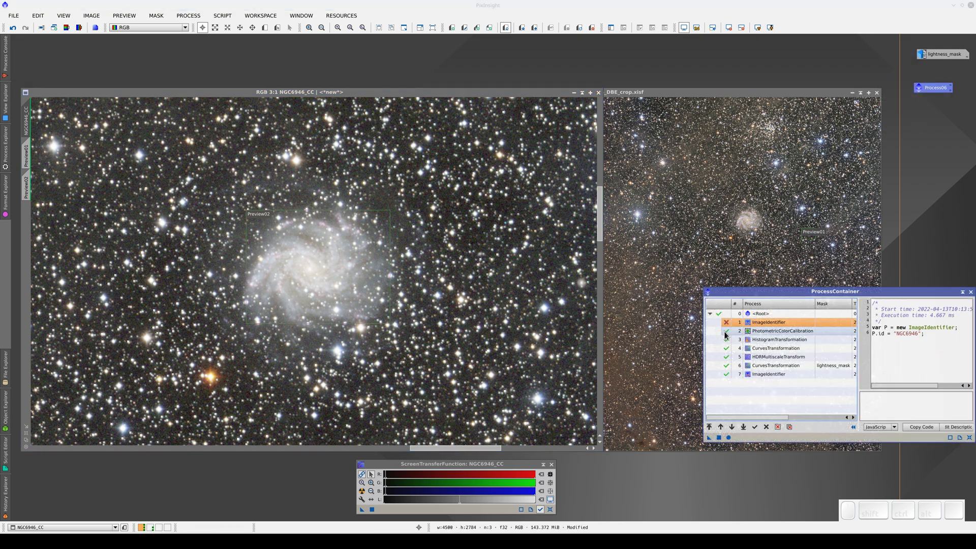
click(728, 335)
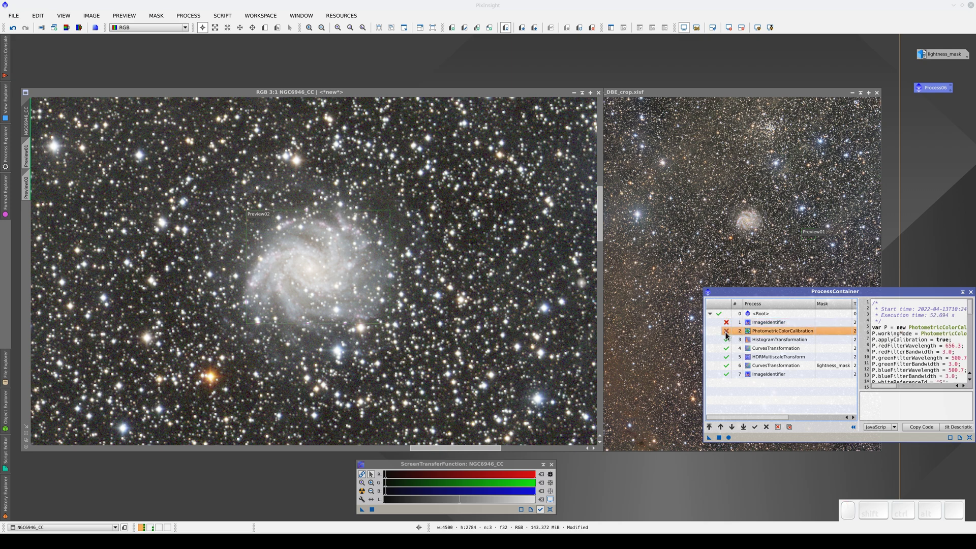
click(728, 378)
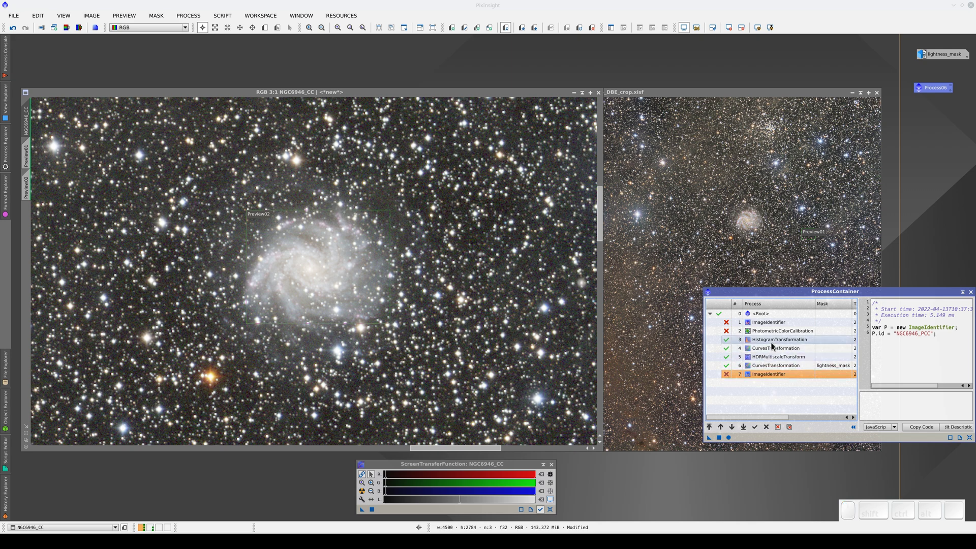
click(776, 340)
click(776, 348)
click(777, 358)
click(777, 366)
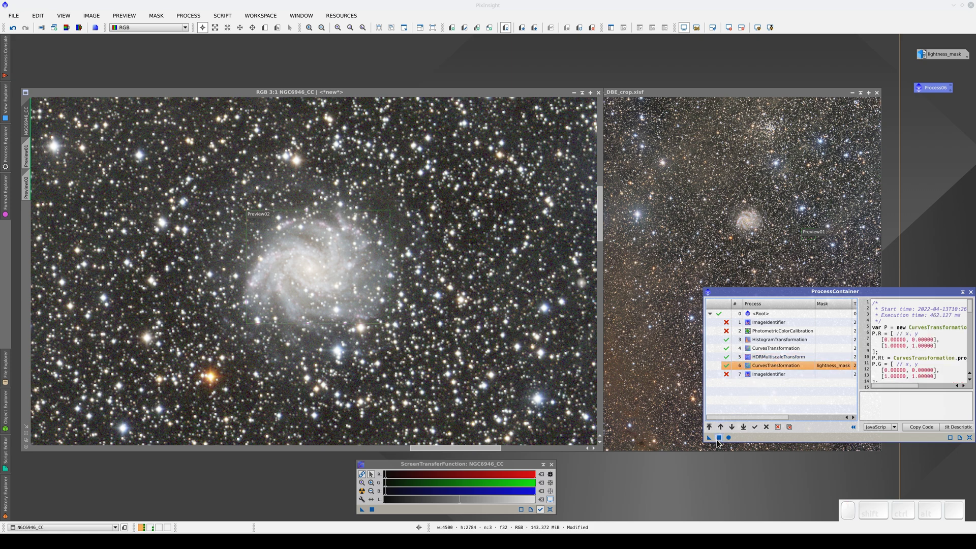
Run the edited container on NGC6946_CC and reset its display stretch to view the result
click(721, 443)
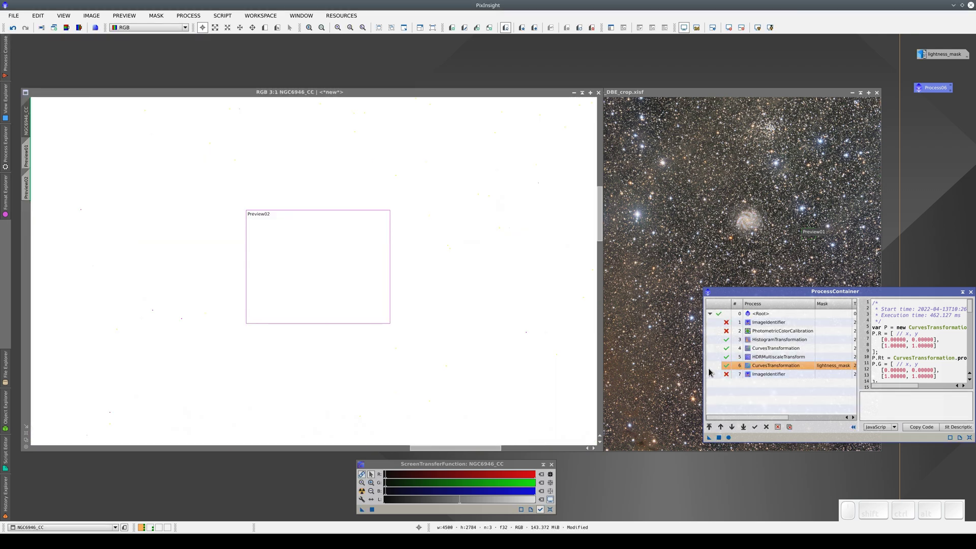
click(688, 31)
scroll(up, 3)
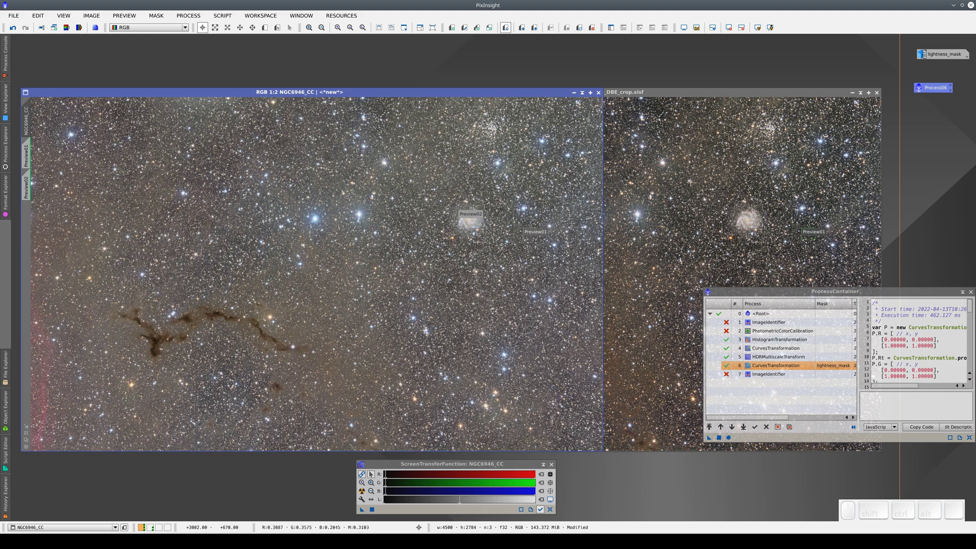
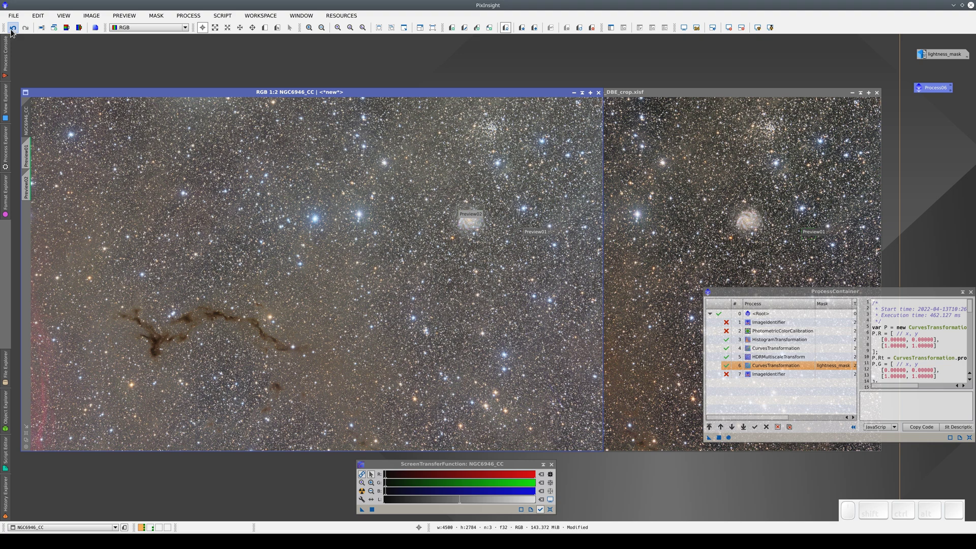
Undo the applied history, inspect the container's HistogramTransformation on NGC6946_CC's histogram, and bring NGC6946_PCC forward
click(14, 32)
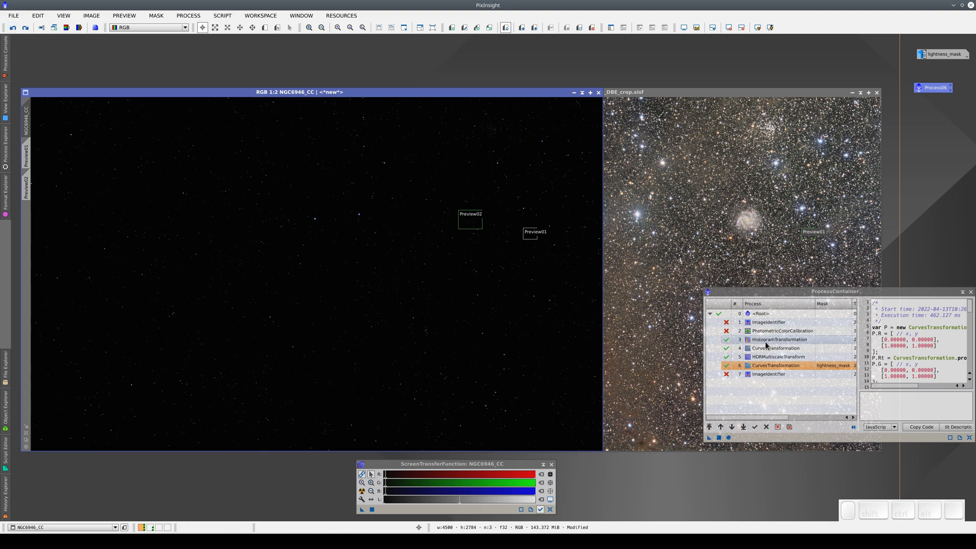
click(766, 346)
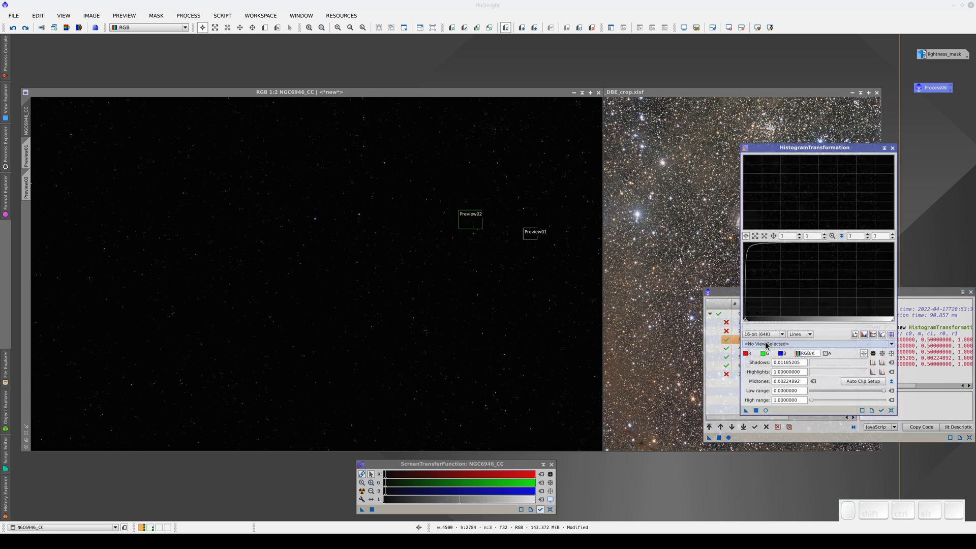
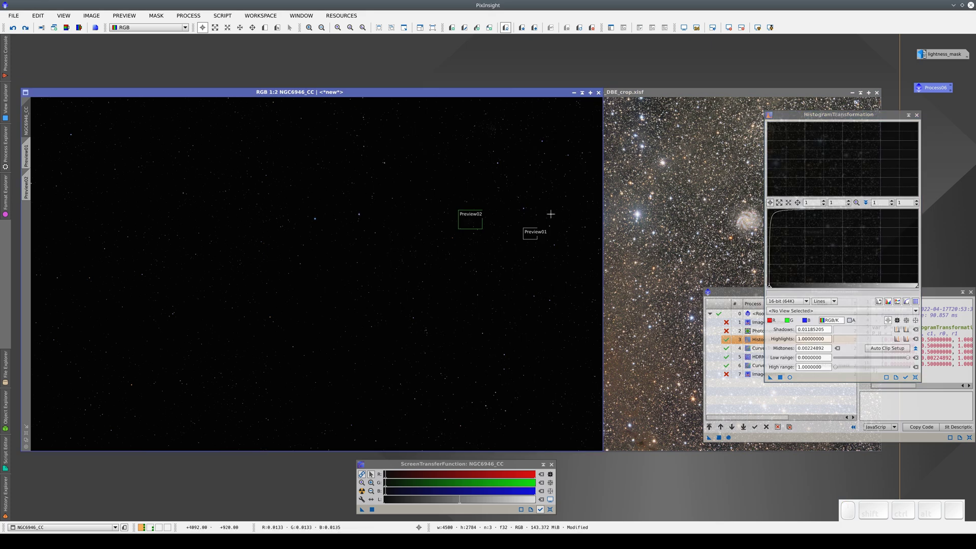
click(909, 379)
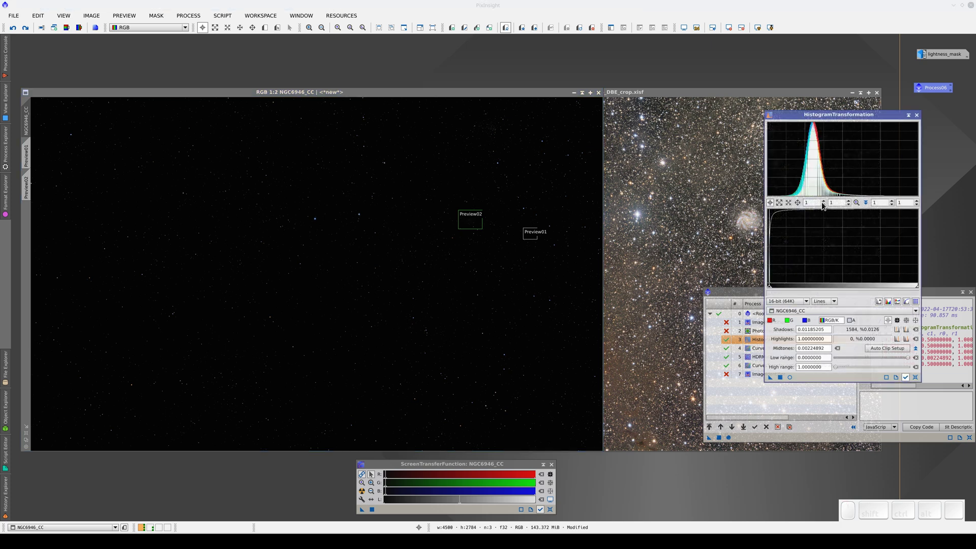
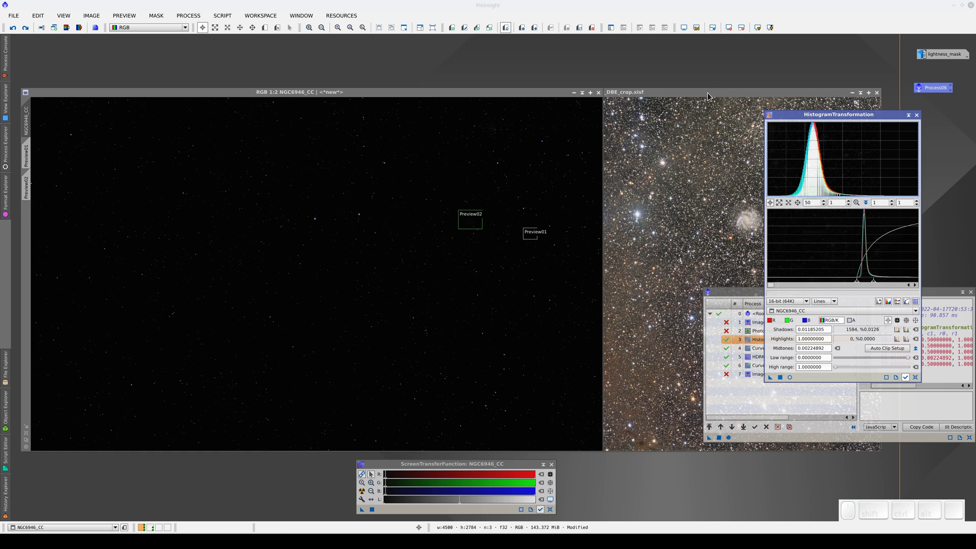
click(711, 96)
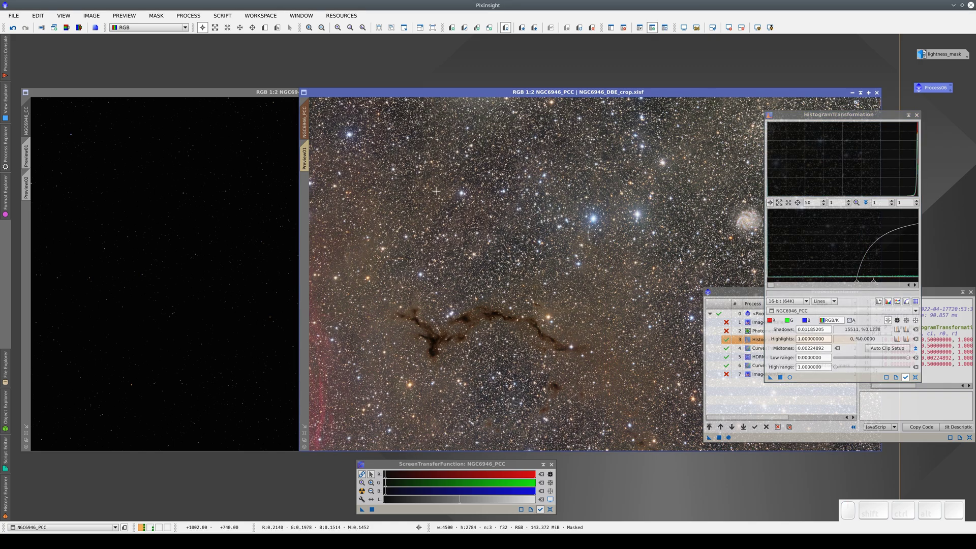
View NGC6946_PCC at its state right after photometric calibration via its history
right_click(439, 194)
click(462, 269)
click(26, 350)
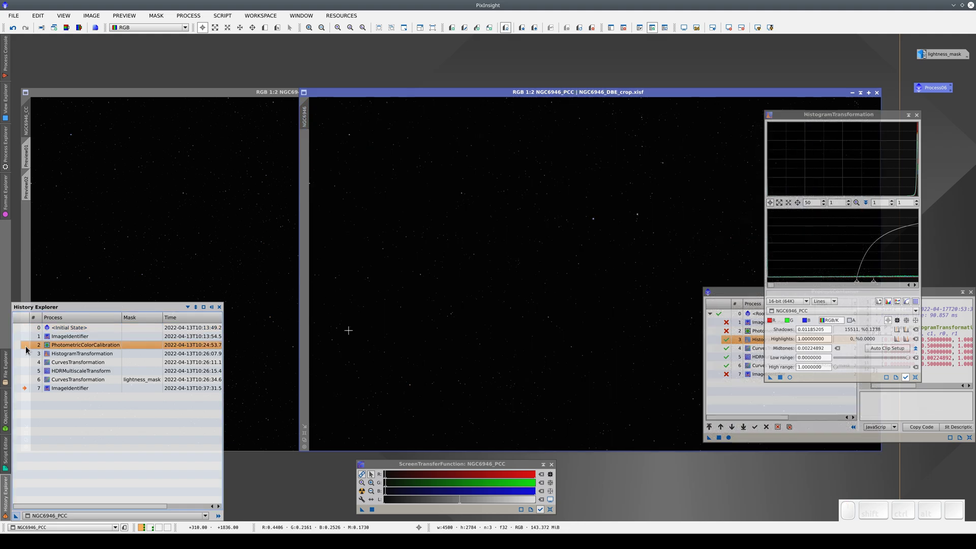
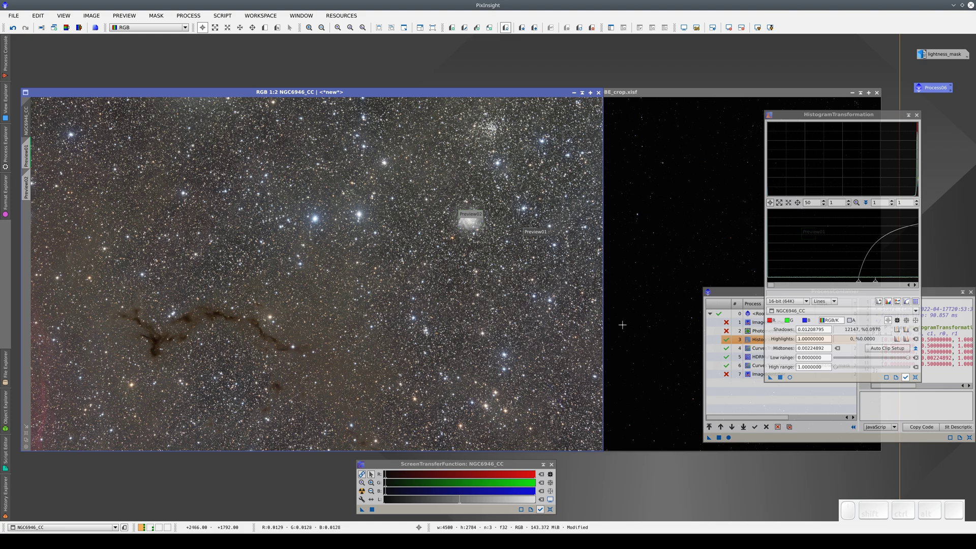
Disable the HistogramTransformation step in the container and run it on NGC6946_CC
click(729, 344)
click(722, 439)
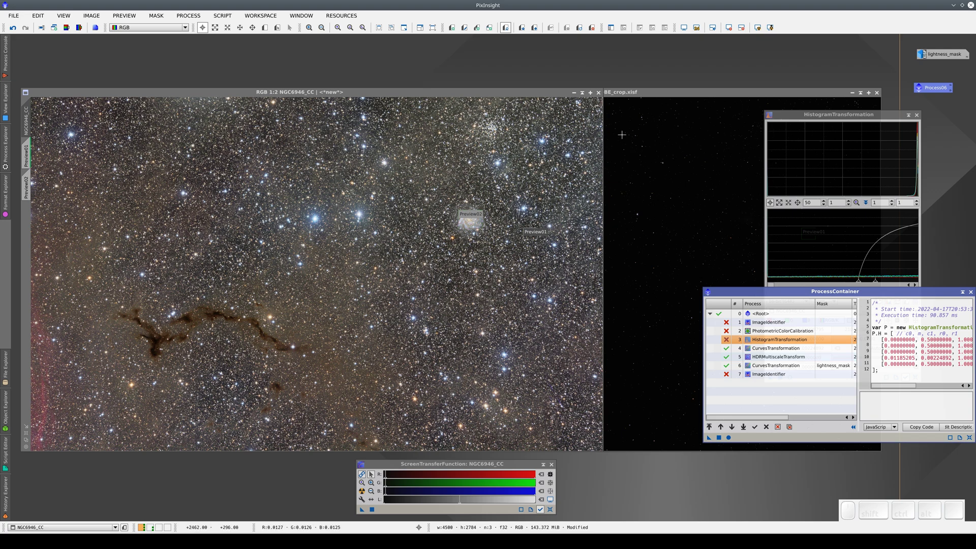
Apply the ProcessContainer to NGC6946_CC and restore NGC6946_PCC to its last history state
click(623, 140)
click(664, 217)
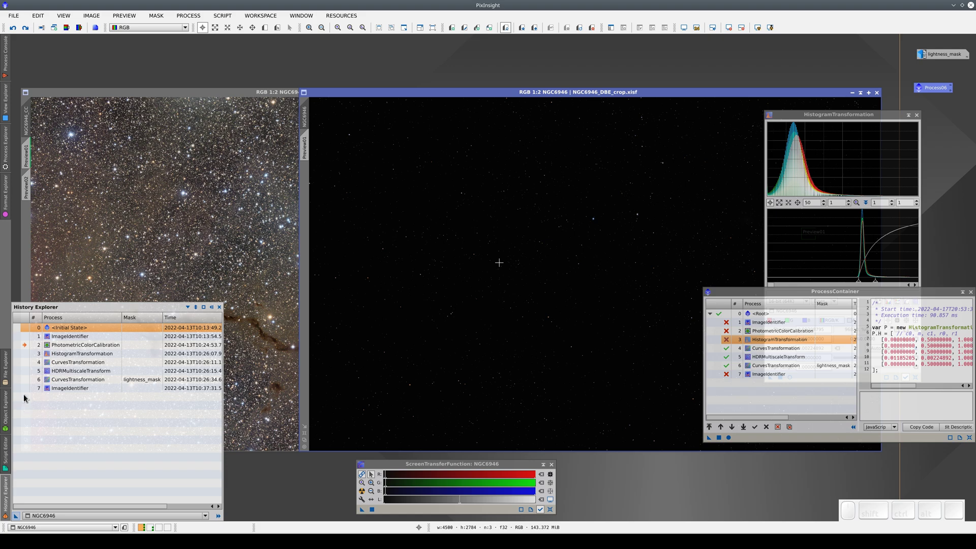
click(25, 391)
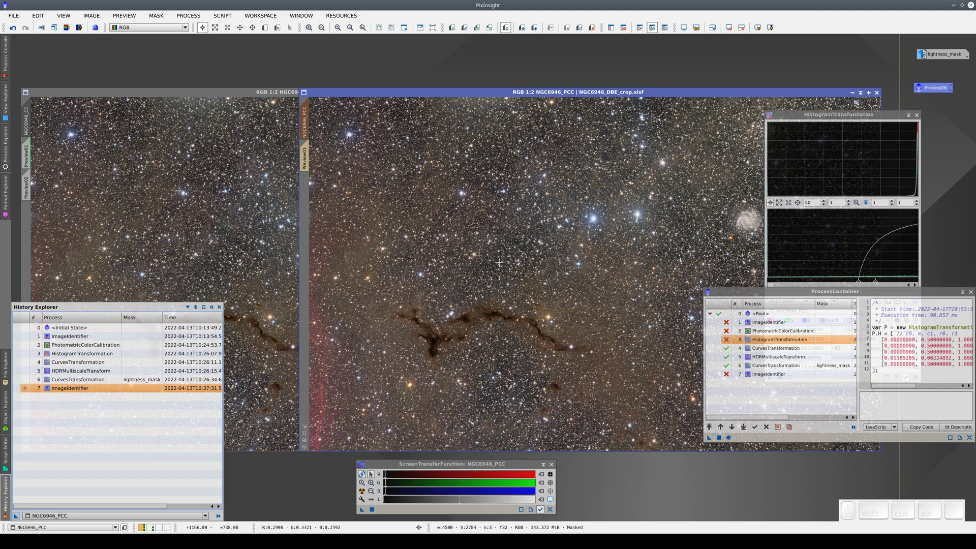
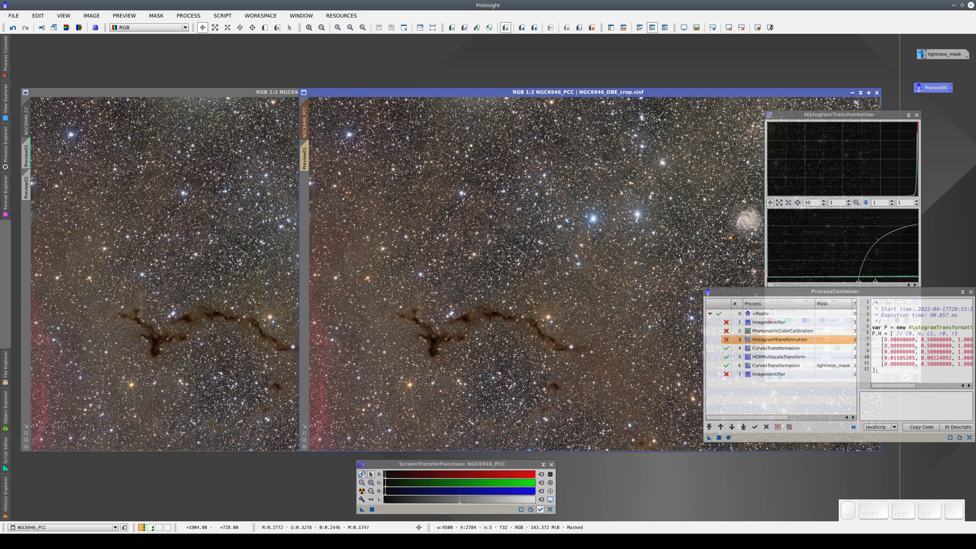
Close the ProcessContainer and History Explorer windows
click(971, 296)
click(921, 119)
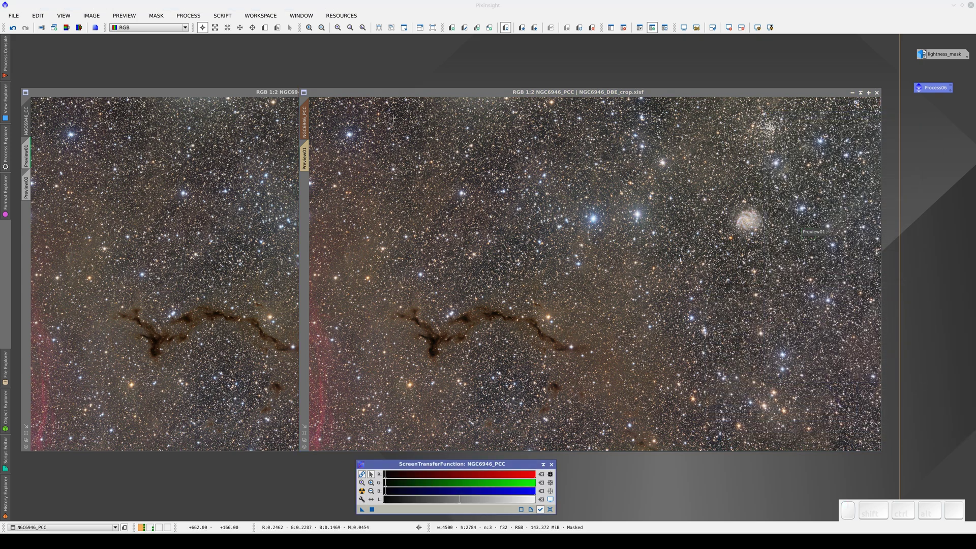
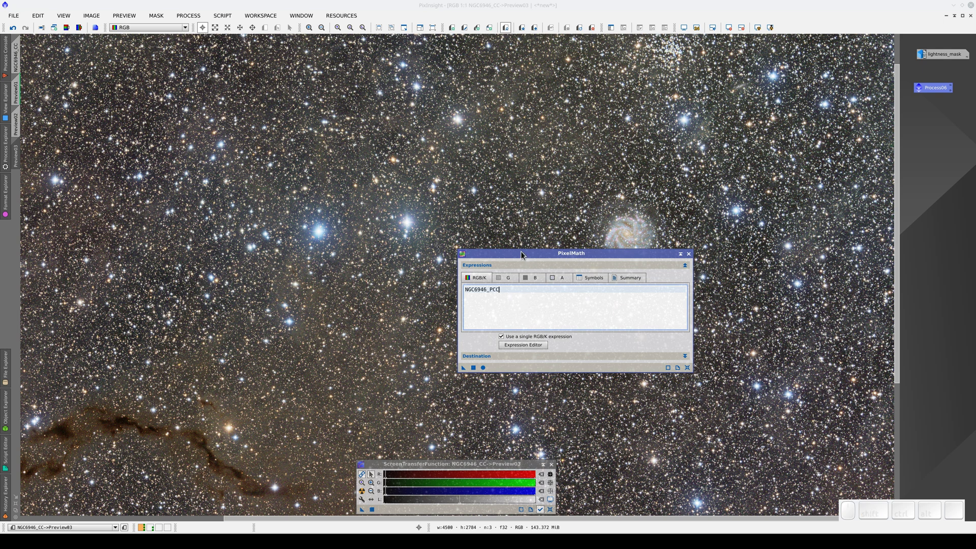
Move the PixelMath dialog aside and run the NGC6946_PCC expression on Preview03
drag(524, 254, 652, 315)
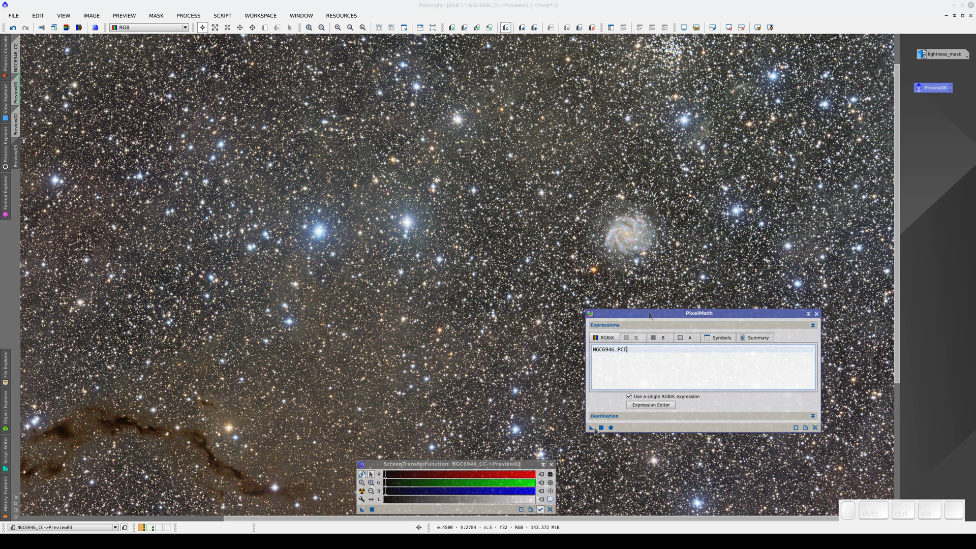
click(604, 433)
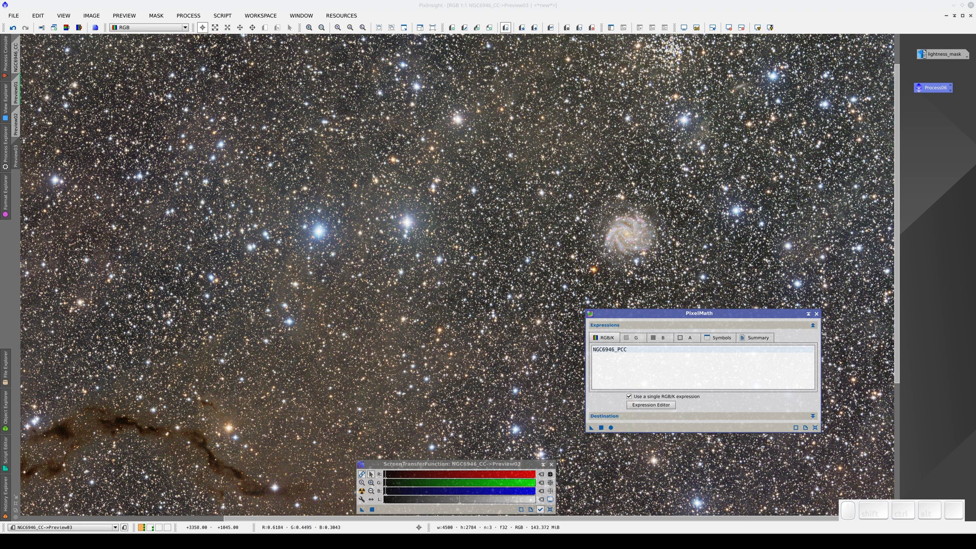